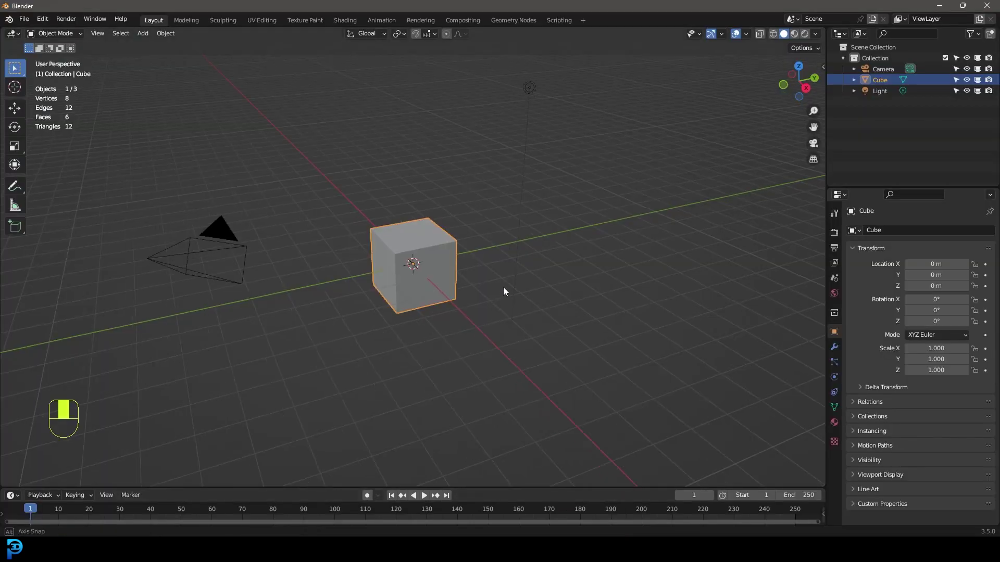
# Step: From front view, select everything and delete the default cube, camera and light
pyautogui.press('KP_1')
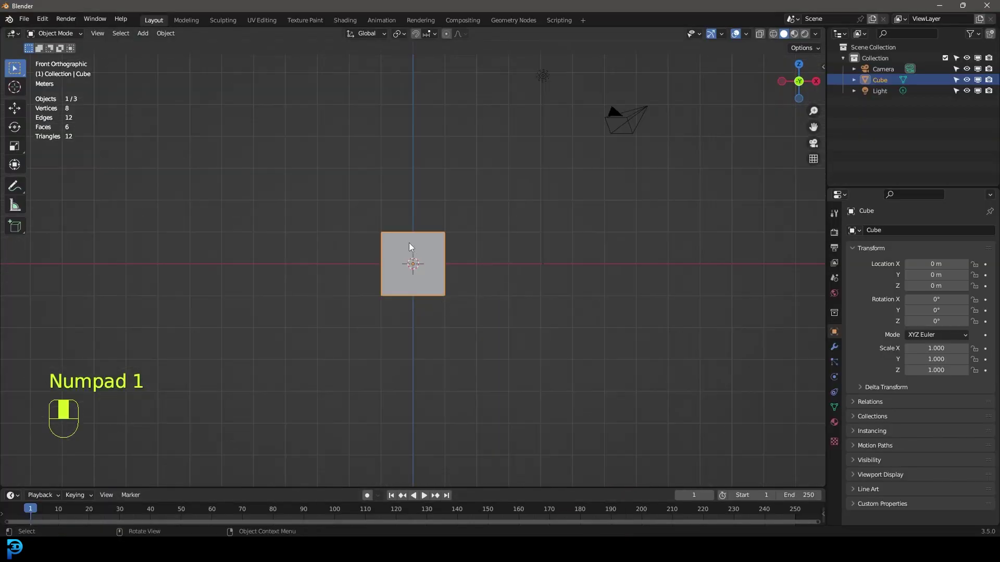
pyautogui.press('a')
pyautogui.press('Delete')
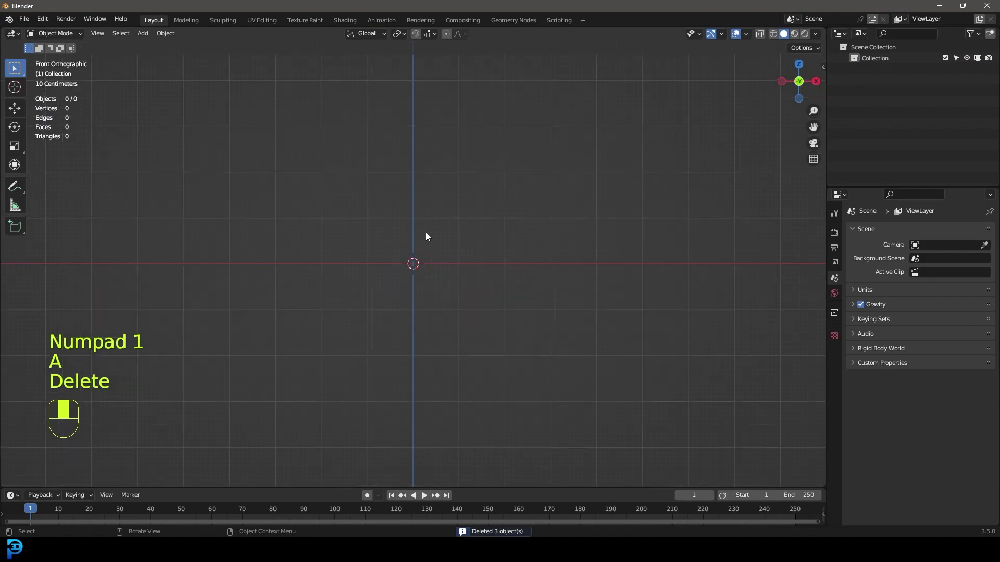
# Step: Bring up the Add menu to insert a UV sphere for the cell body
pyautogui.press('shift+a')
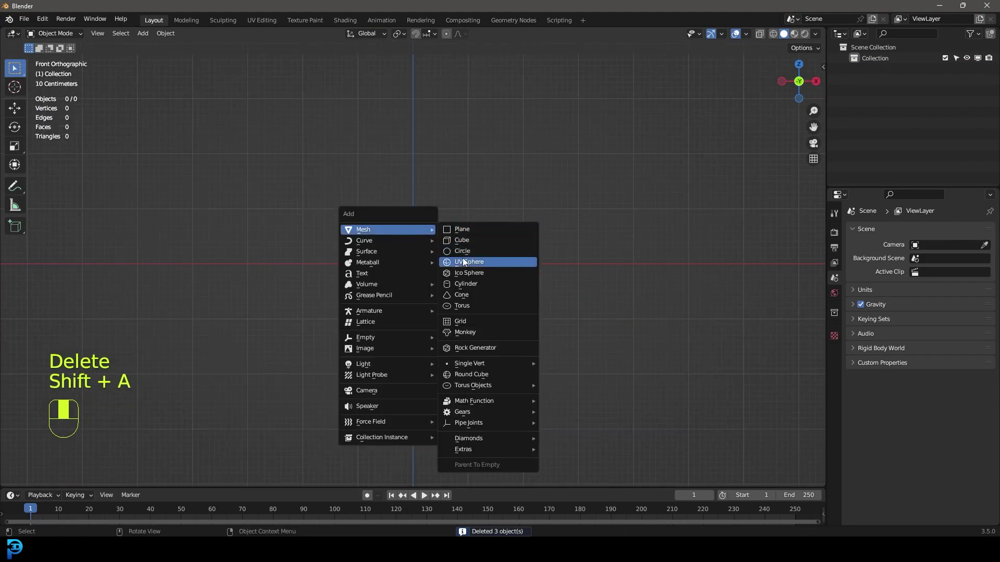
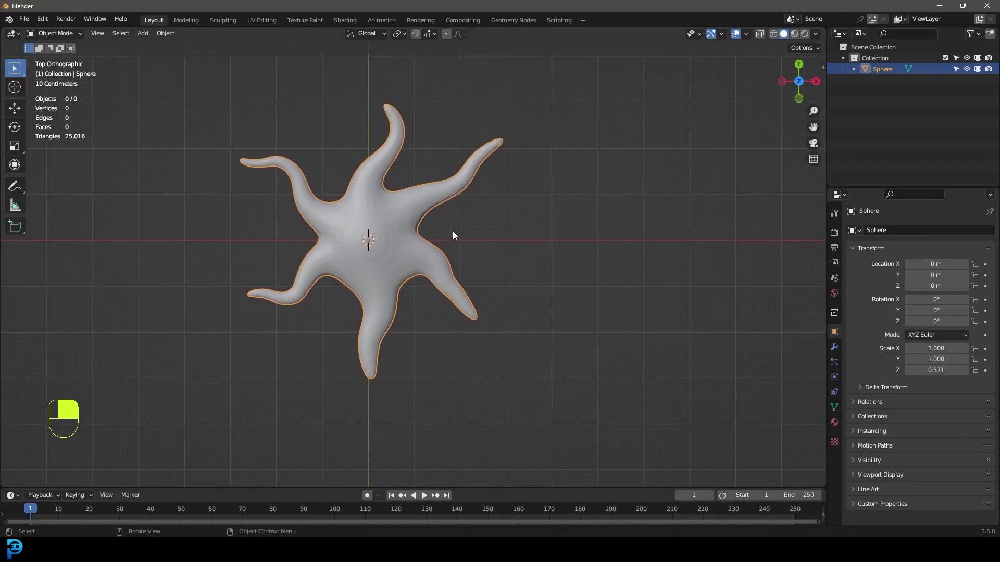
# Step: Add a Bezier curve, view the cell body in wireframe and start moving the curve's points
pyautogui.press('shift+a')
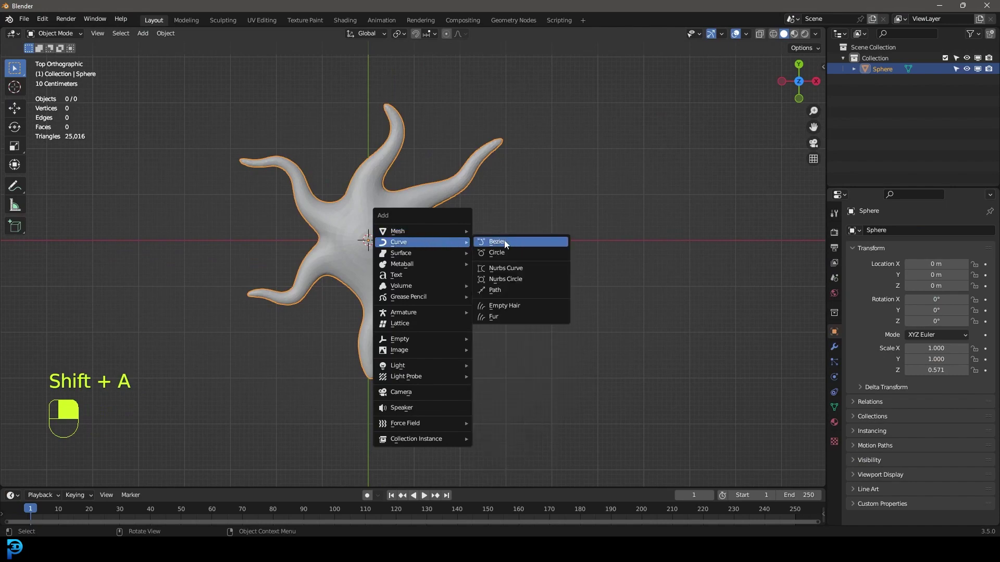
pyautogui.press('z')
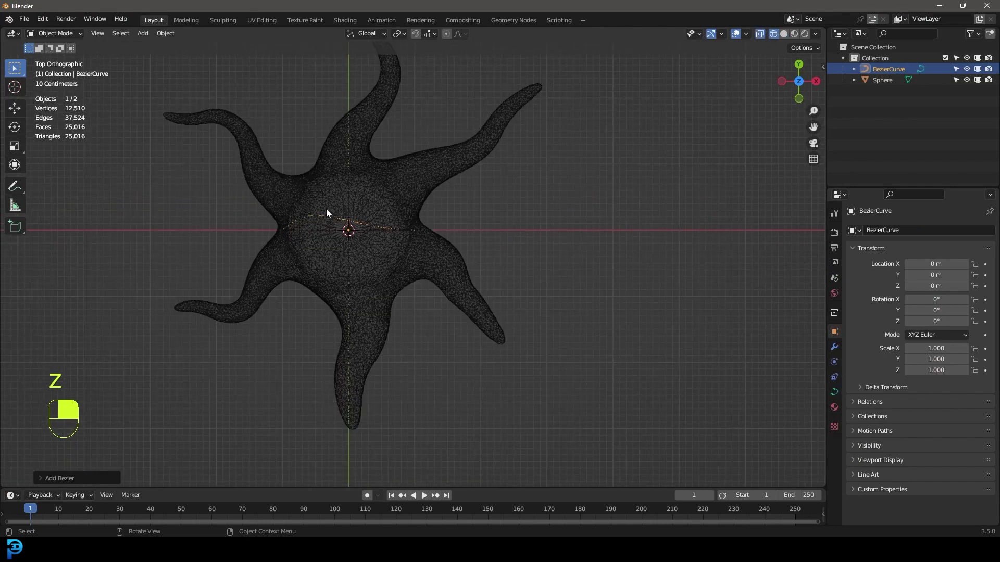
pyautogui.press('g')
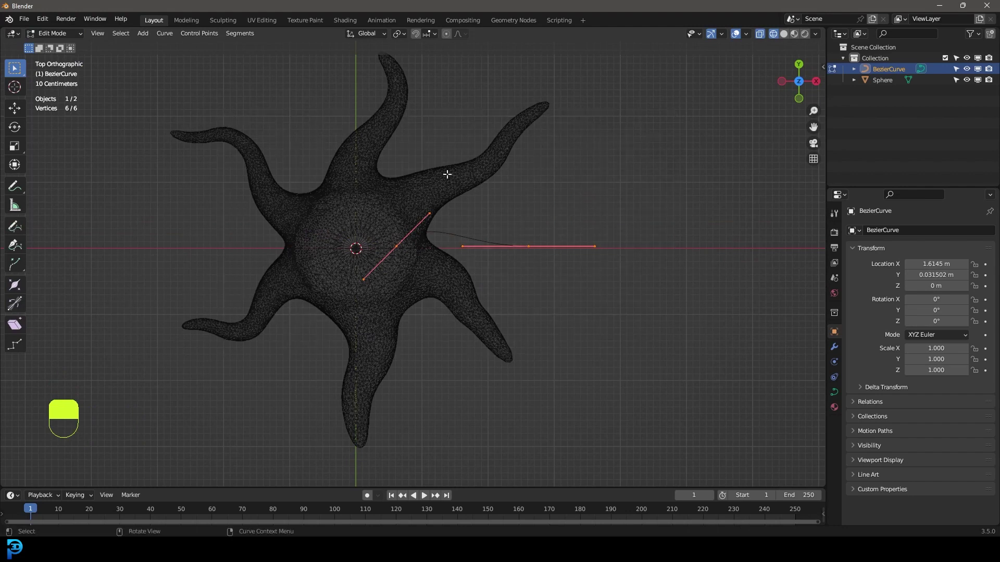
# Step: Delete the extra curve vertices and begin adjusting the curve's geometry settings
pyautogui.press('Delete')
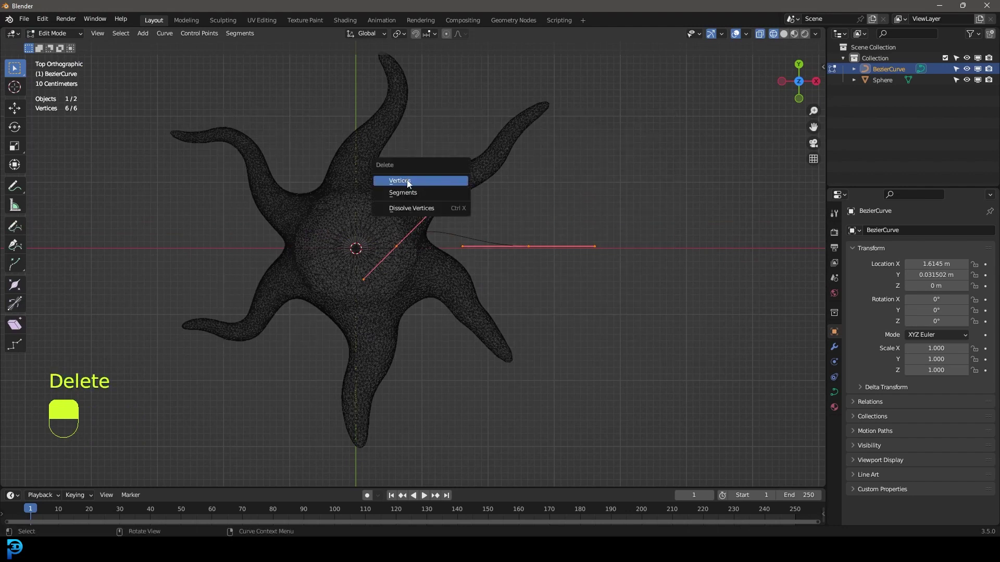
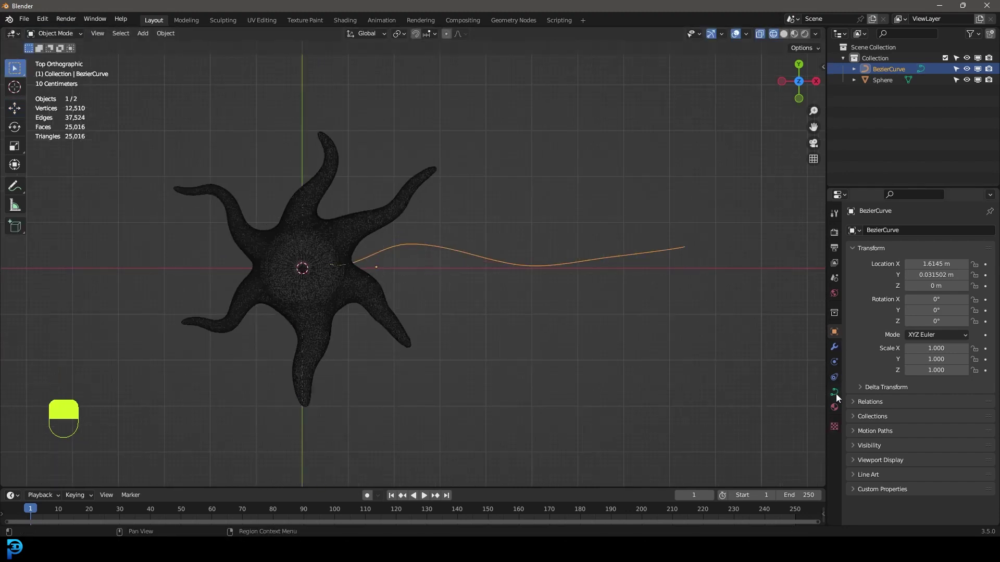
pyautogui.moveTo(838, 398); pyautogui.dragTo(866, 400)
# Step: Thicken the axon curve into a round tube with bevel depth
pyautogui.moveTo(866, 401); pyautogui.dragTo(909, 450)
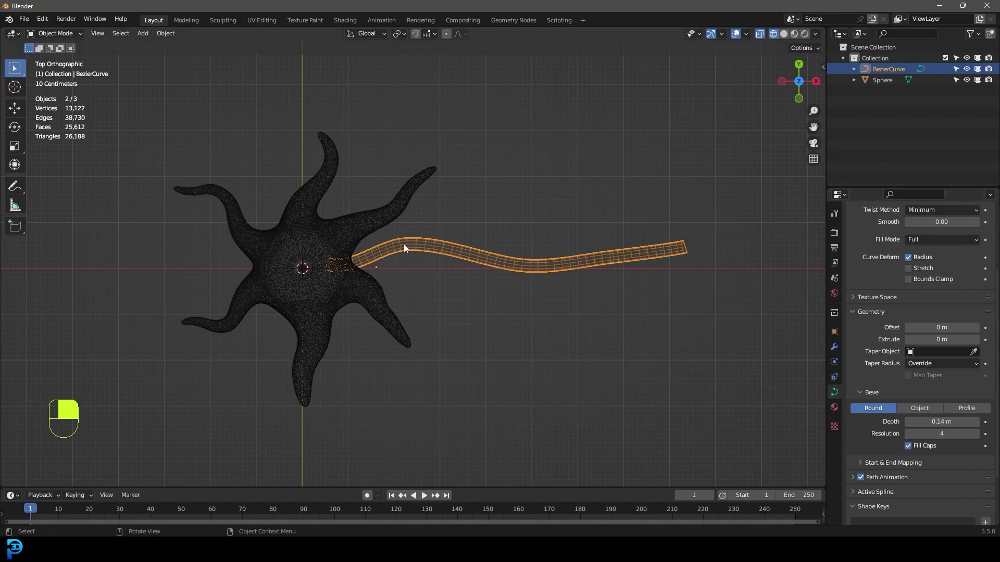
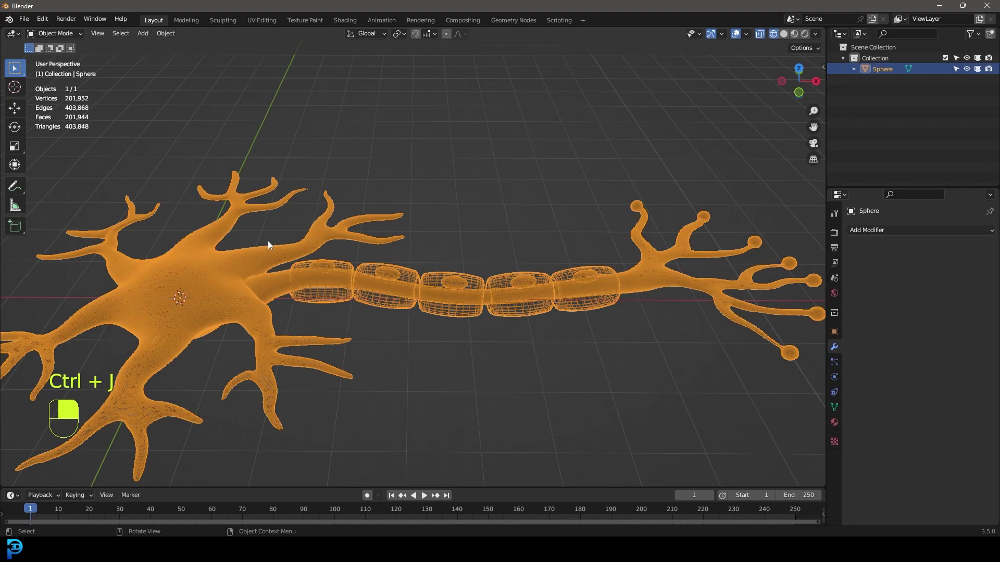
# Step: Adjust the neuron's placement and pick a pink viewport colour for the Neuron material in the HSV picker
pyautogui.press('g')
pyautogui.moveTo(406, 243); pyautogui.dragTo(925, 238)
pyautogui.press('z')
pyautogui.press('KP_1')
pyautogui.press('r')
pyautogui.moveTo(924, 237); pyautogui.dragTo(839, 425)
pyautogui.moveTo(839, 425); pyautogui.dragTo(935, 279)
pyautogui.moveTo(935, 279); pyautogui.dragTo(941, 419)
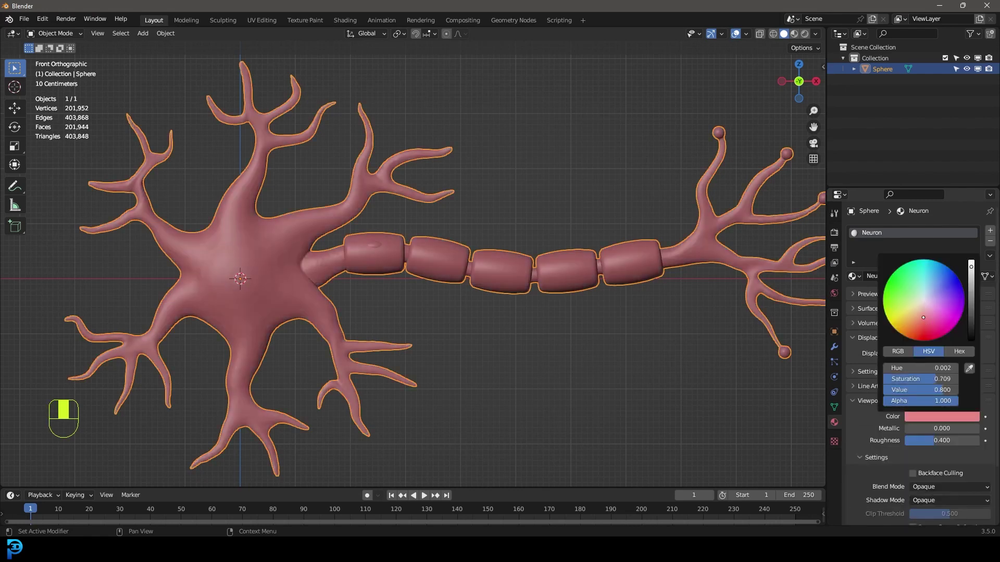
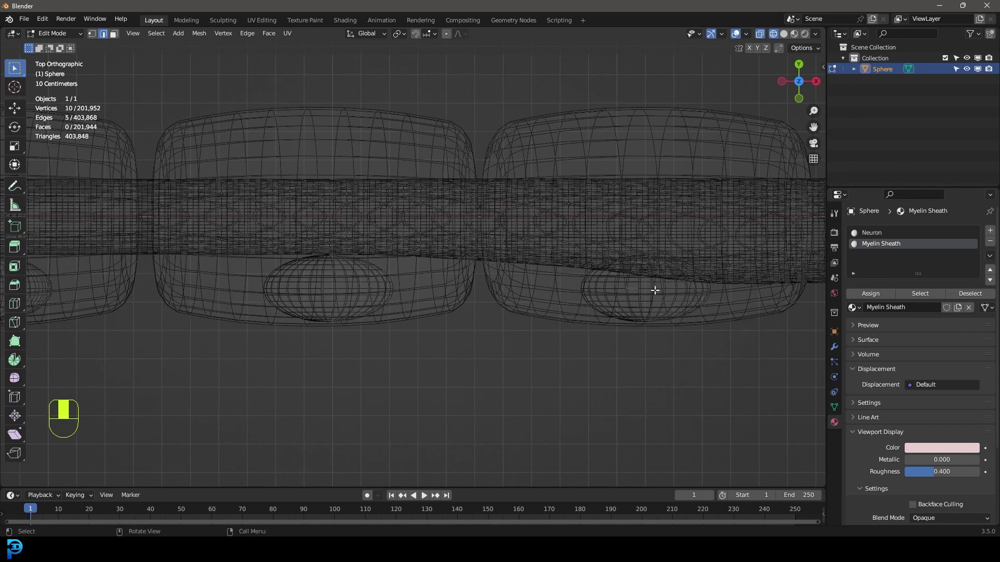
# Step: Select the linked sheath geometry for the whitish Scwann Cell material, then return to front view
pyautogui.press('ctrl+l')
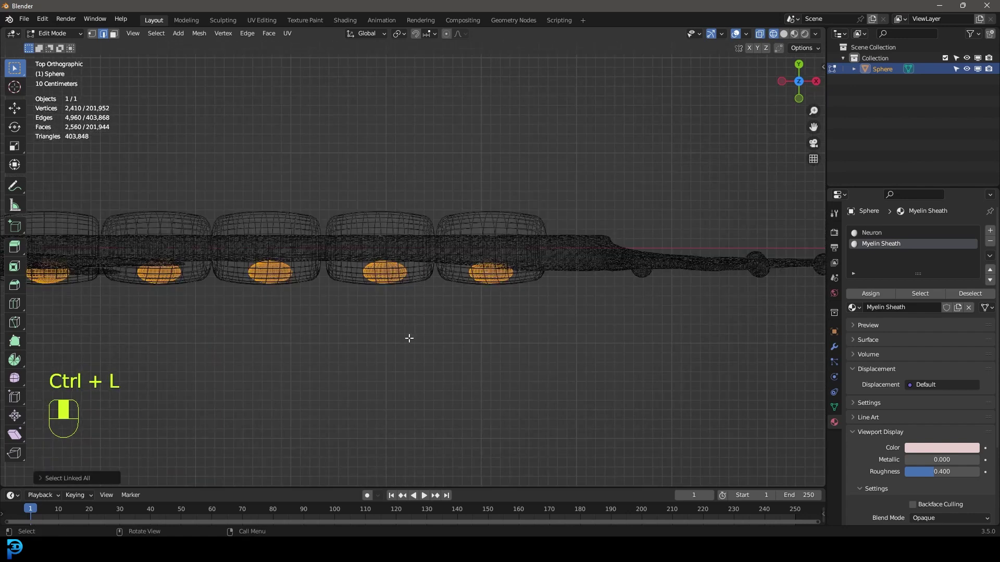
pyautogui.press('g')
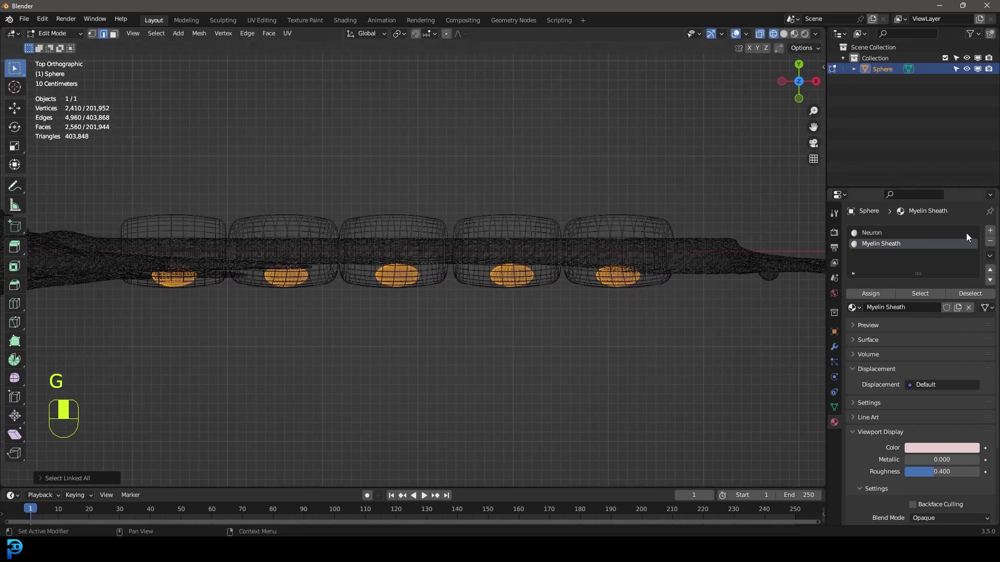
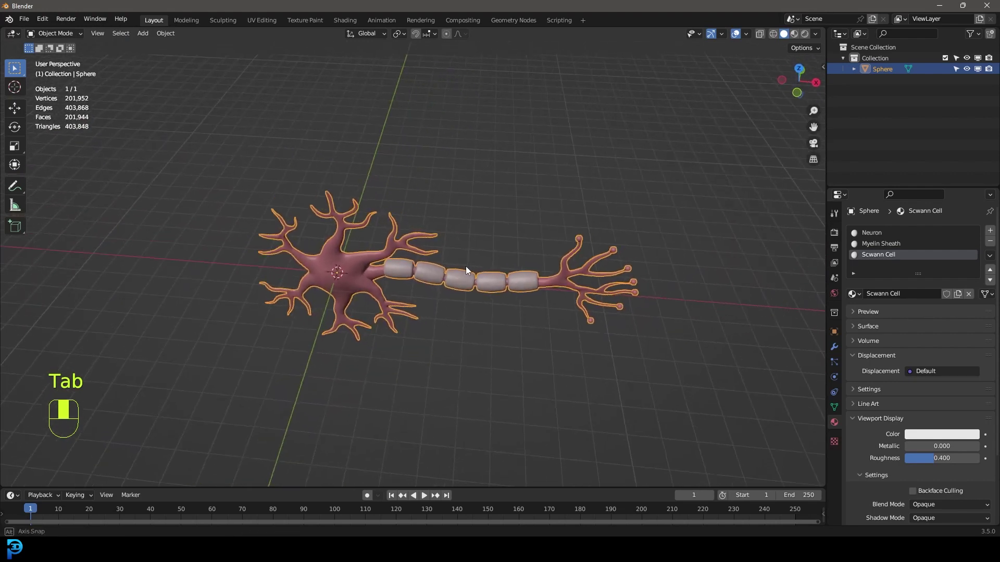
pyautogui.press('KP_1')
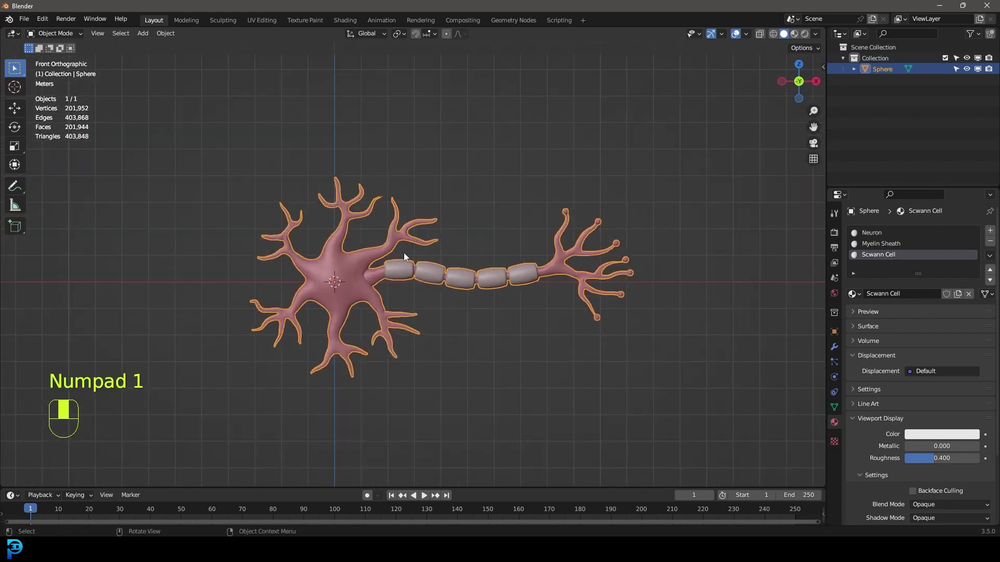
# Step: Add a camera and move it back along the Y axis away from the neuron
pyautogui.press('shift+a')
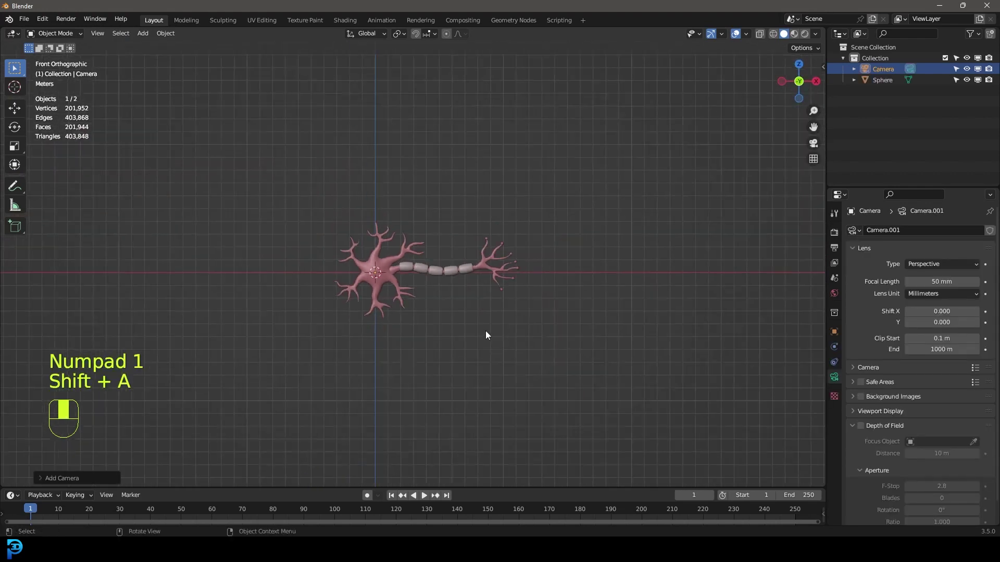
pyautogui.press('g')
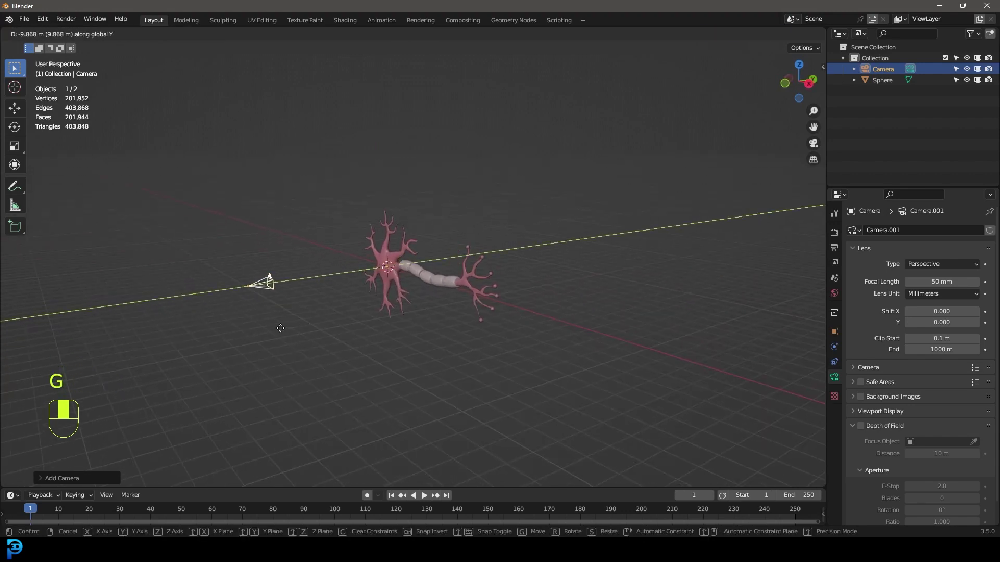